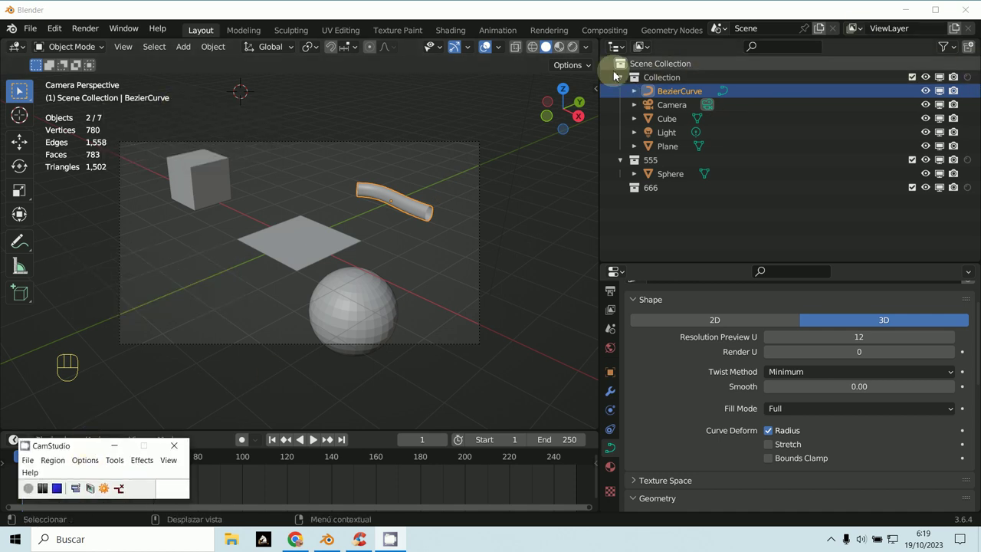
Create a new collection in the Outliner and rename Collection 4 to 'tttt'
left_click_drag(629, 53, 884, 91)
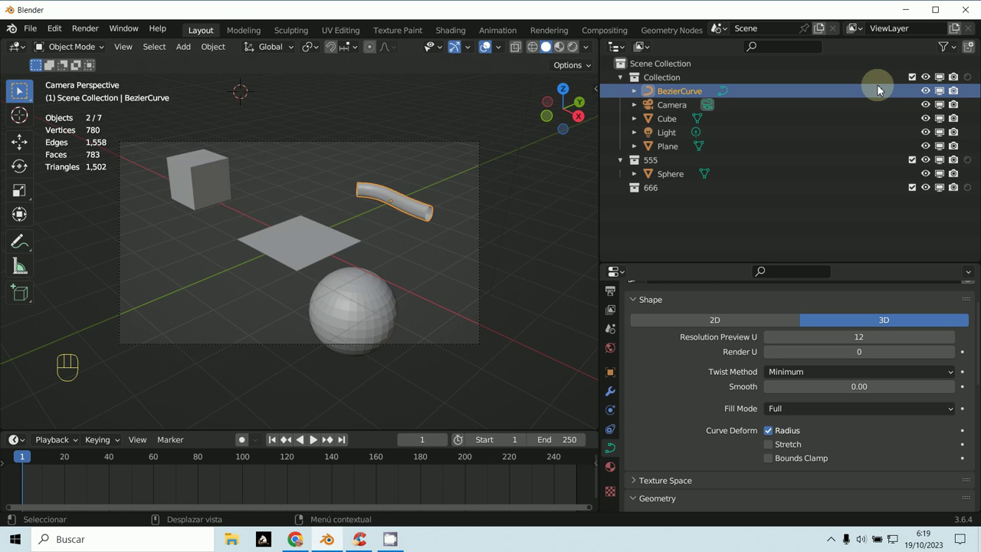
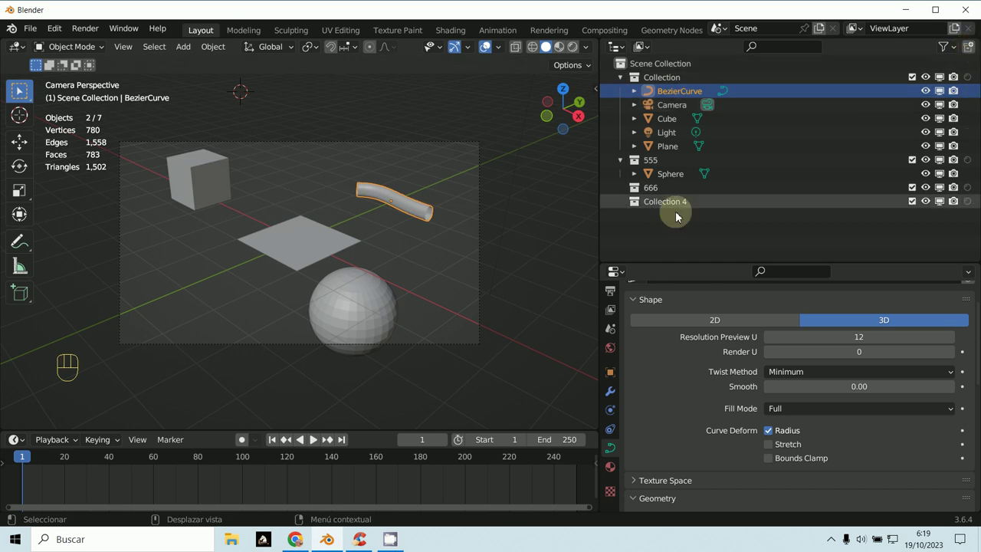
left_click(669, 206)
key("t")
key("t")
right_click(467, 311)
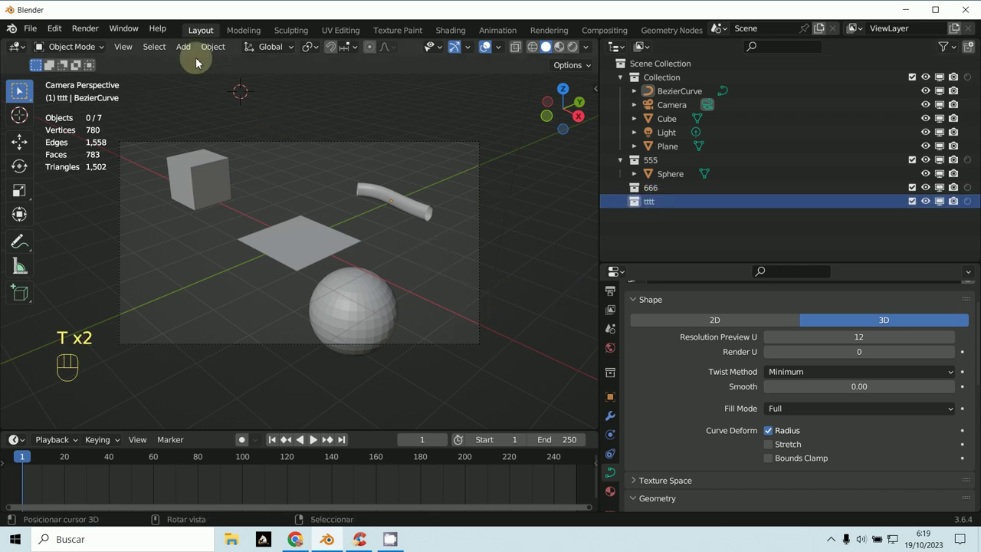
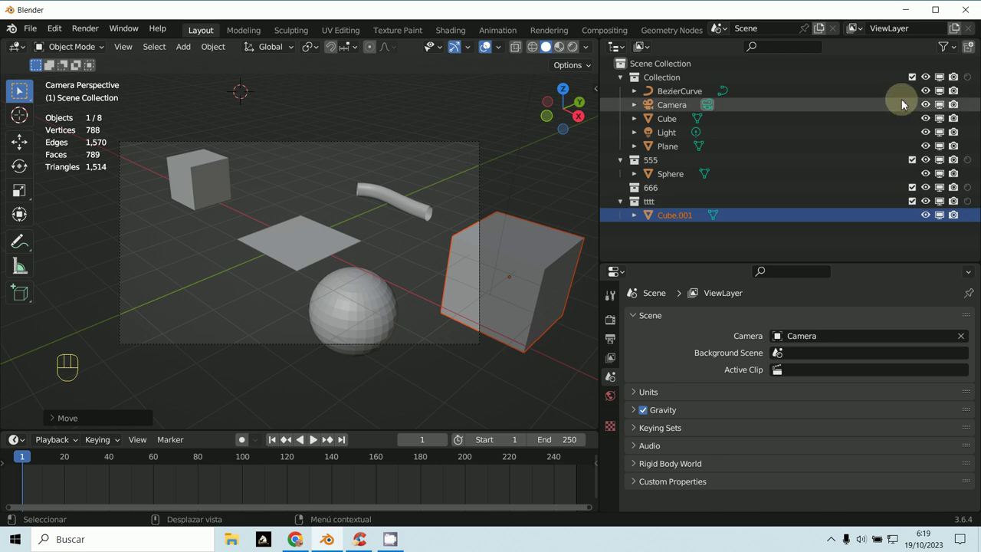
Add a cube mesh, Cube.001, into the active tttt collection
left_click(916, 81)
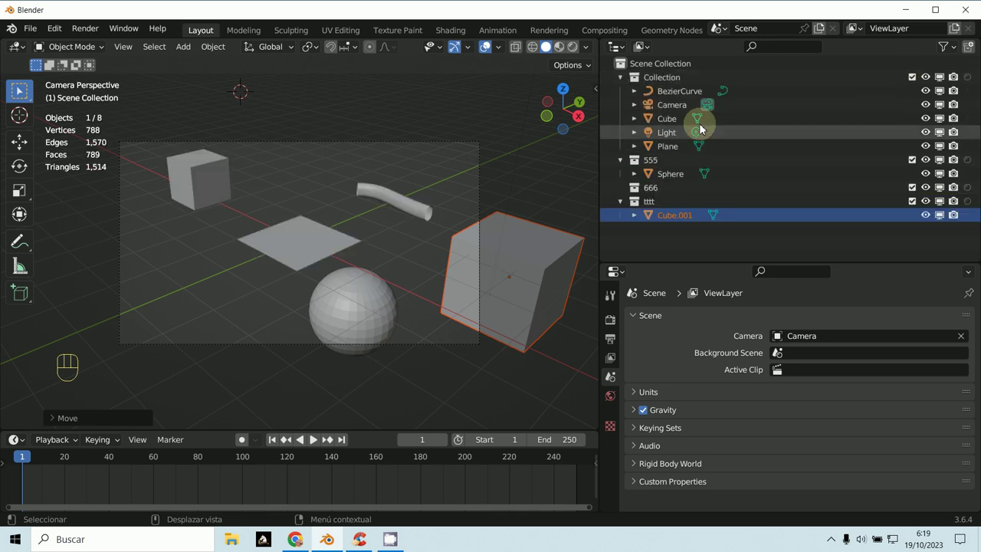
Expand the sidebar's Collections panel listing Collection, 555, 666 and tttt, and make 555 active
key("n")
left_click(596, 125)
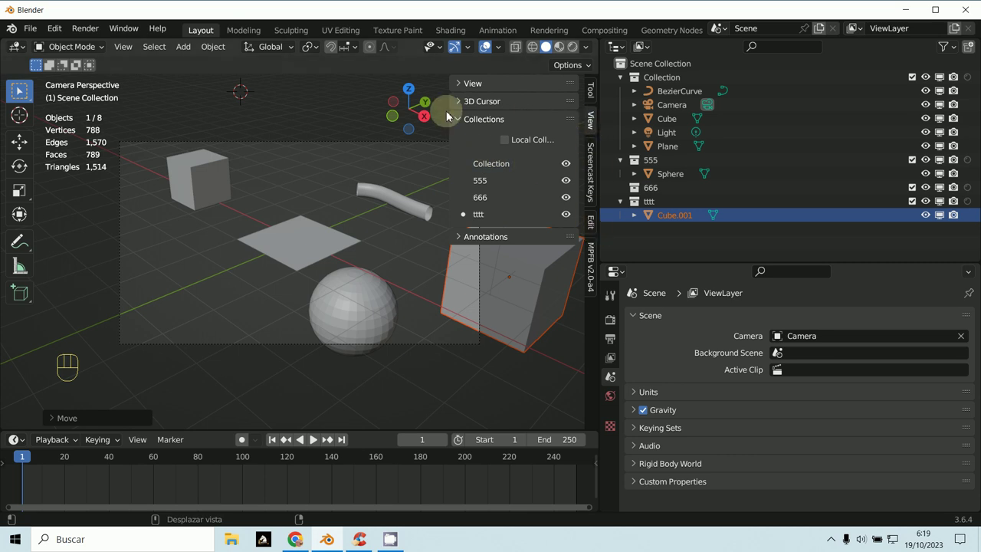
left_click(461, 126)
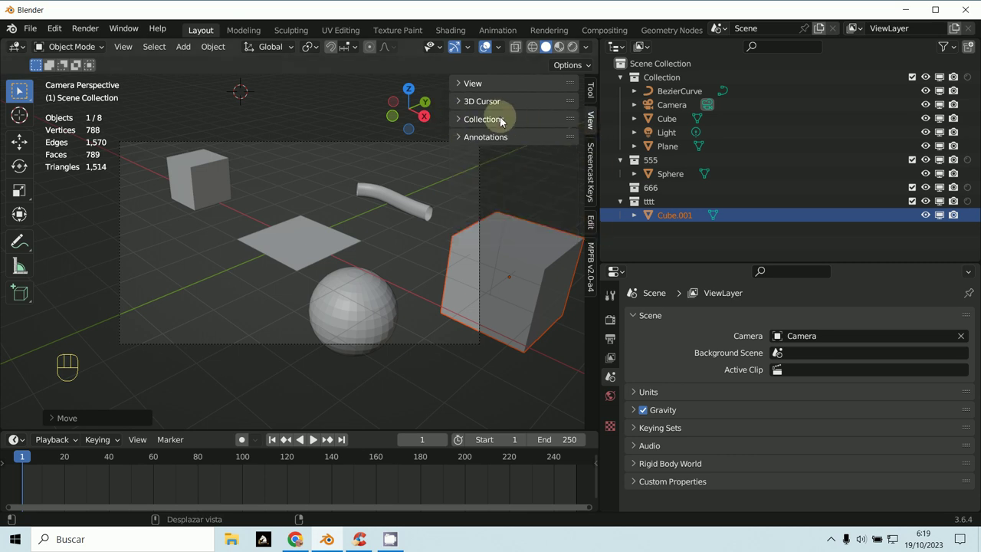
left_click(465, 91)
left_click(466, 91)
double_click(463, 105)
left_click(461, 129)
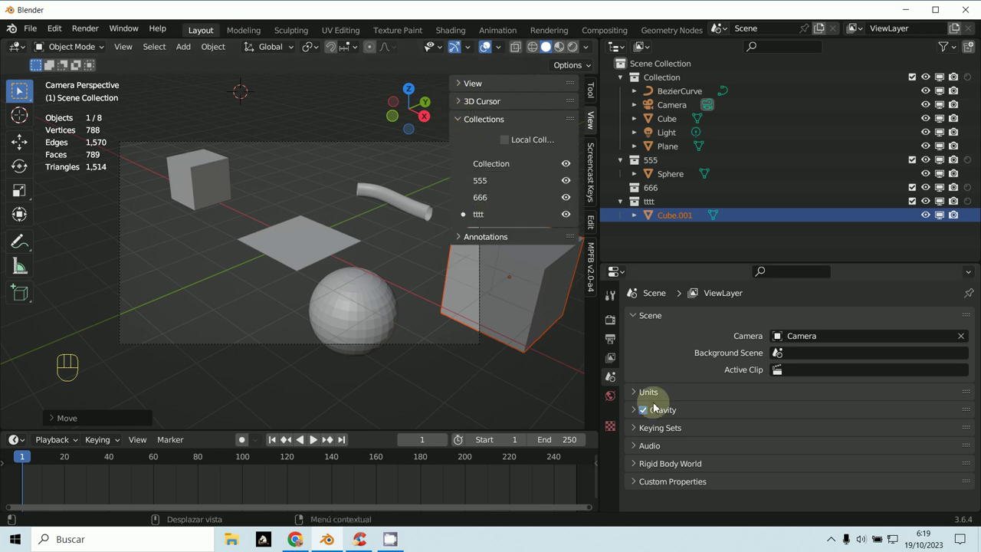